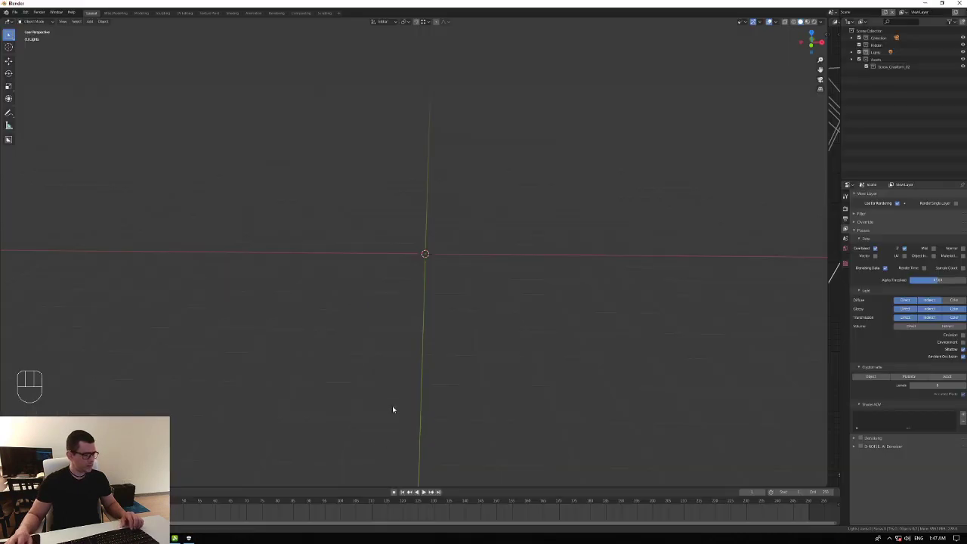
- Bring up the file actions menu to reach the import format list
{"action": "left_click_drag", "start_coordinate": [460, 329], "coordinate": [461, 327]}
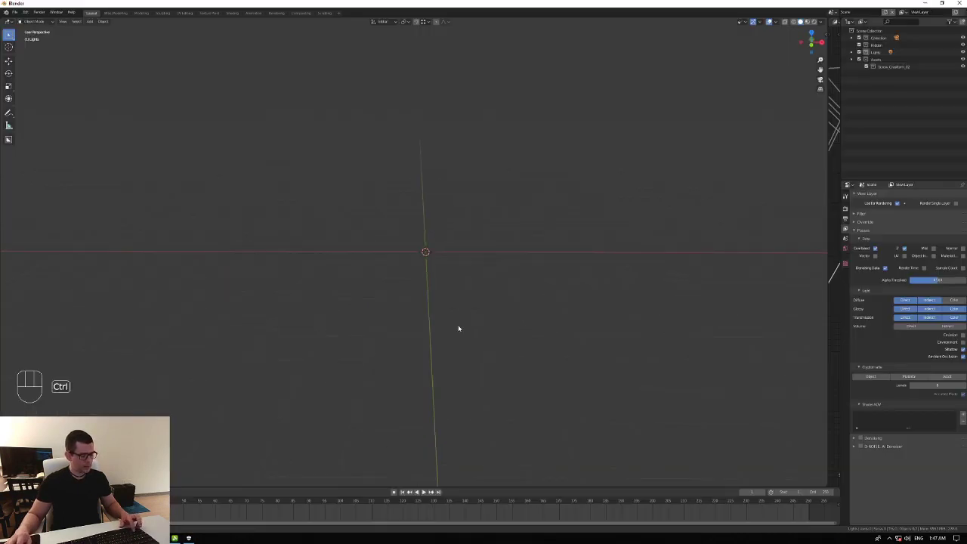
{"action": "key", "text": "ctrl+s"}
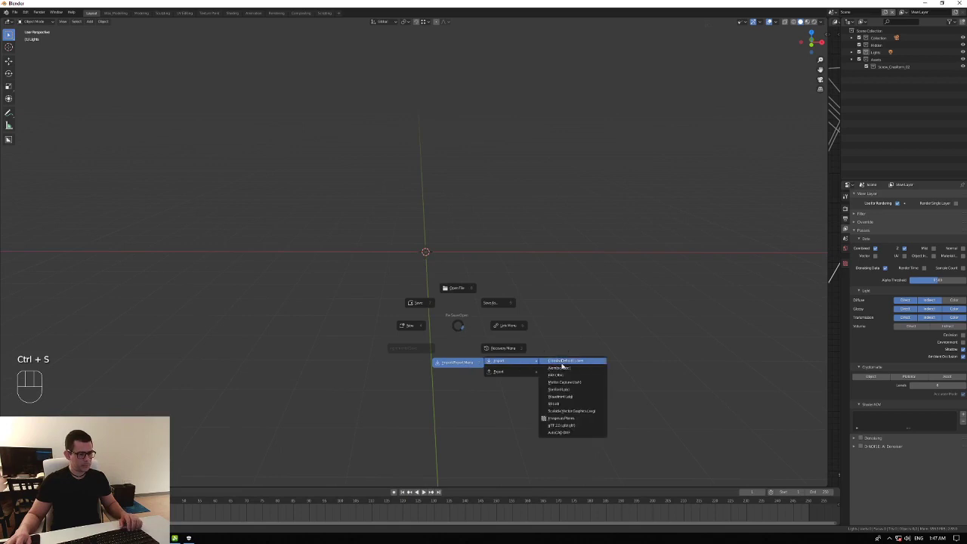
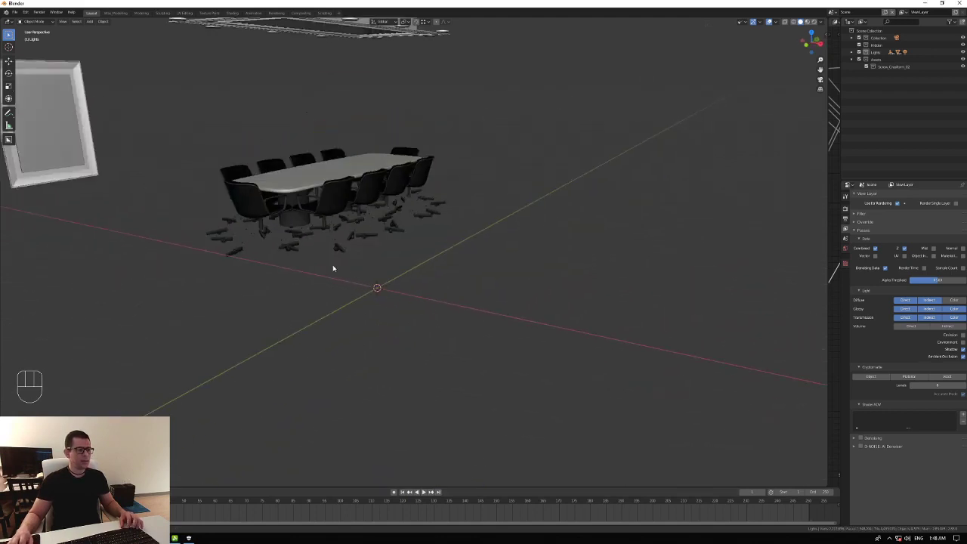
- Orbit and zoom in on the imported table and chairs from several sides
{"action": "middle_click", "coordinate": [344, 272]}
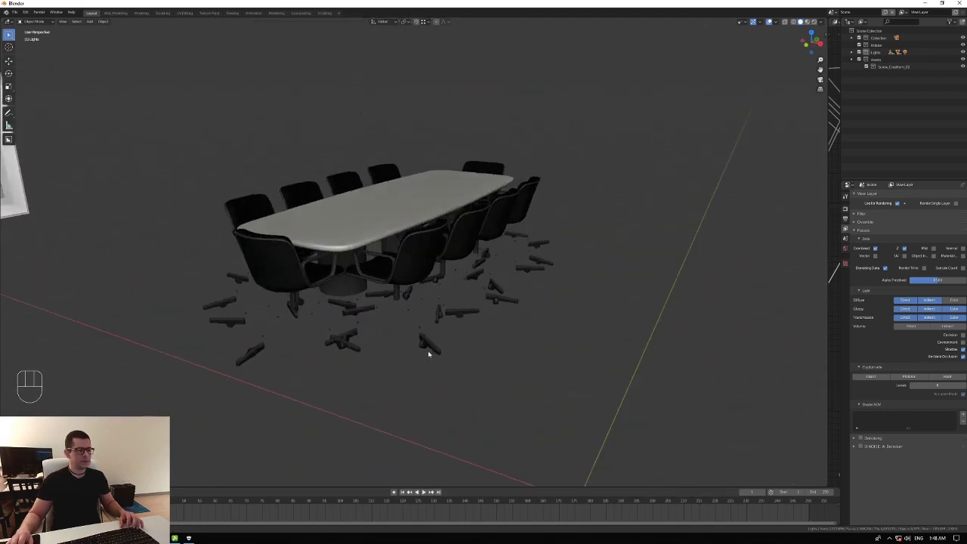
{"action": "left_click_drag", "start_coordinate": [411, 350], "coordinate": [445, 337]}
{"action": "middle_click", "coordinate": [381, 338]}
{"action": "left_click_drag", "start_coordinate": [508, 282], "coordinate": [430, 254]}
{"action": "middle_click", "coordinate": [540, 283]}
{"action": "middle_click", "coordinate": [523, 265]}
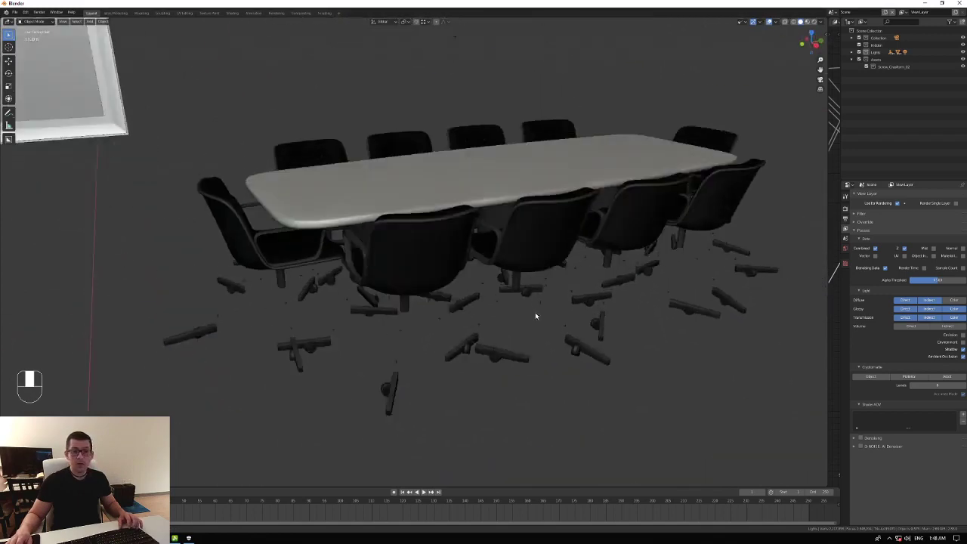
{"action": "middle_click", "coordinate": [557, 361]}
{"action": "middle_click", "coordinate": [504, 385]}
- Pull back to an overview showing the ceiling fixture, picture frame and table
{"action": "middle_click", "coordinate": [480, 372]}
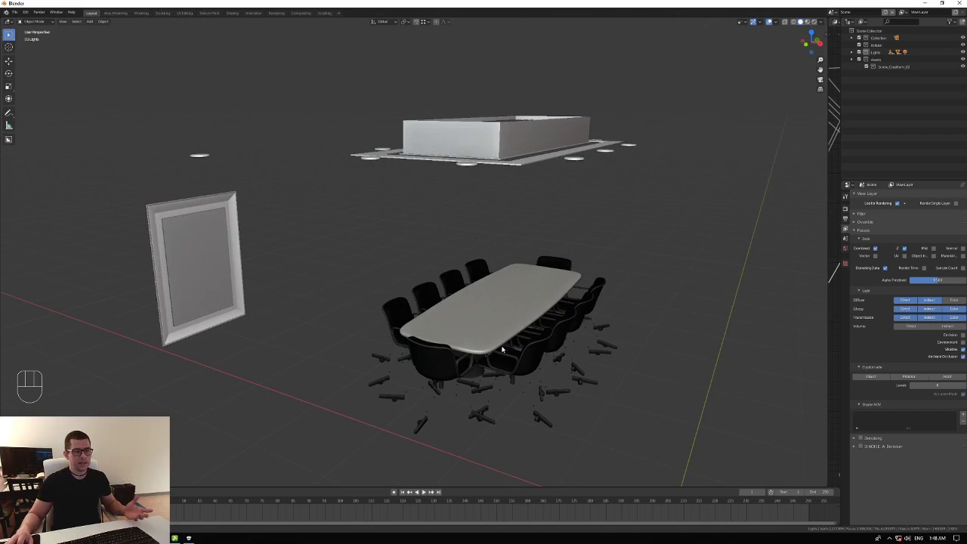
{"action": "left_click_drag", "start_coordinate": [824, 25], "coordinate": [662, 208]}
{"action": "middle_click", "coordinate": [411, 287]}
{"action": "middle_click", "coordinate": [434, 322]}
{"action": "middle_click", "coordinate": [658, 329]}
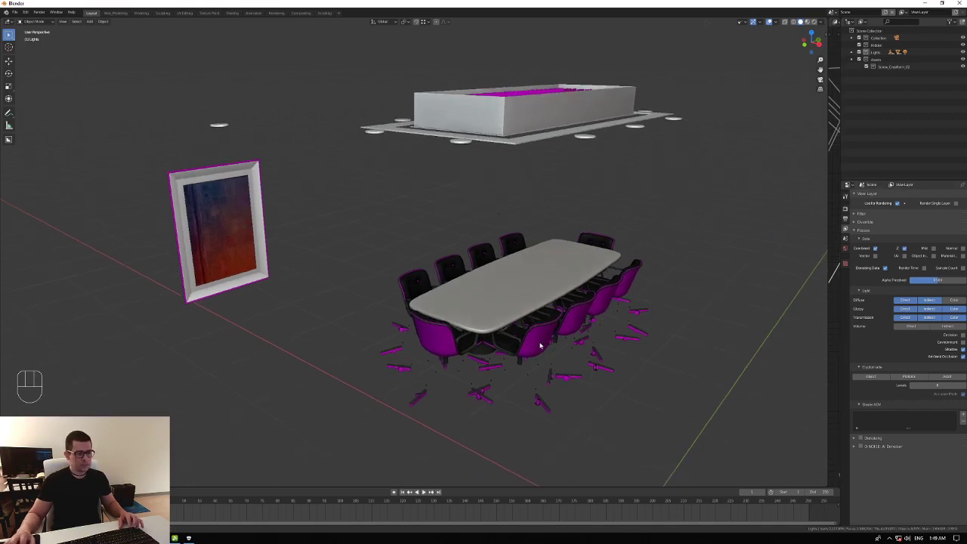
- Look at the ceiling fixture underside, then move in close to the picture frame
{"action": "middle_click", "coordinate": [543, 340]}
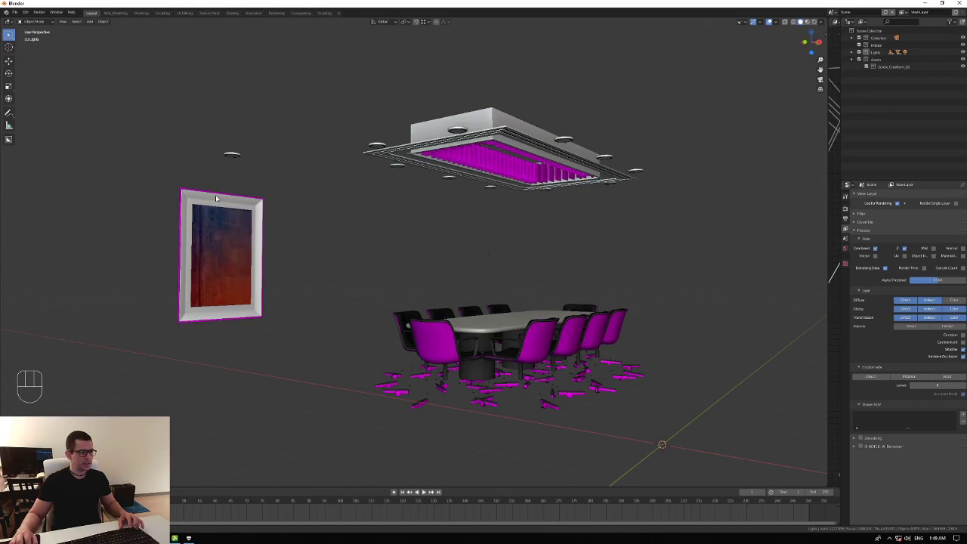
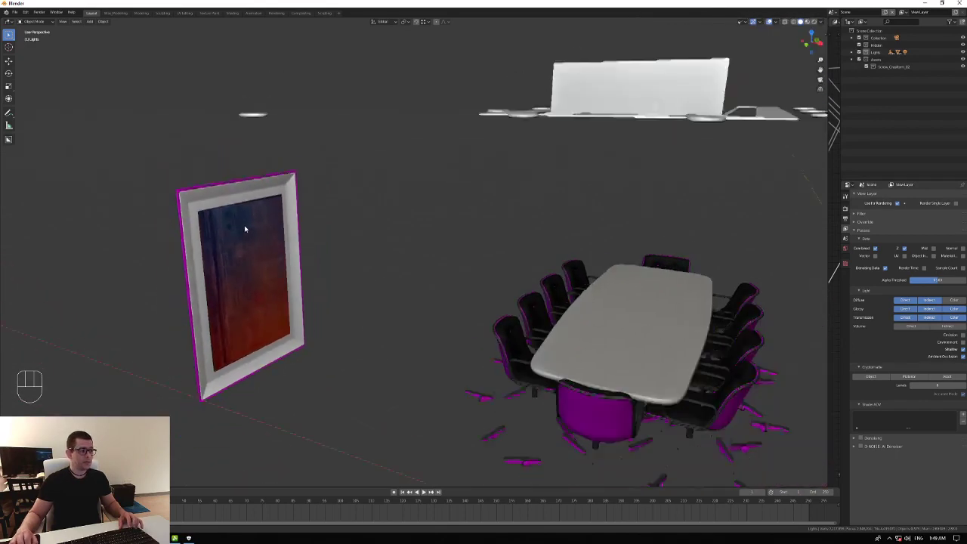
{"action": "middle_click", "coordinate": [245, 258]}
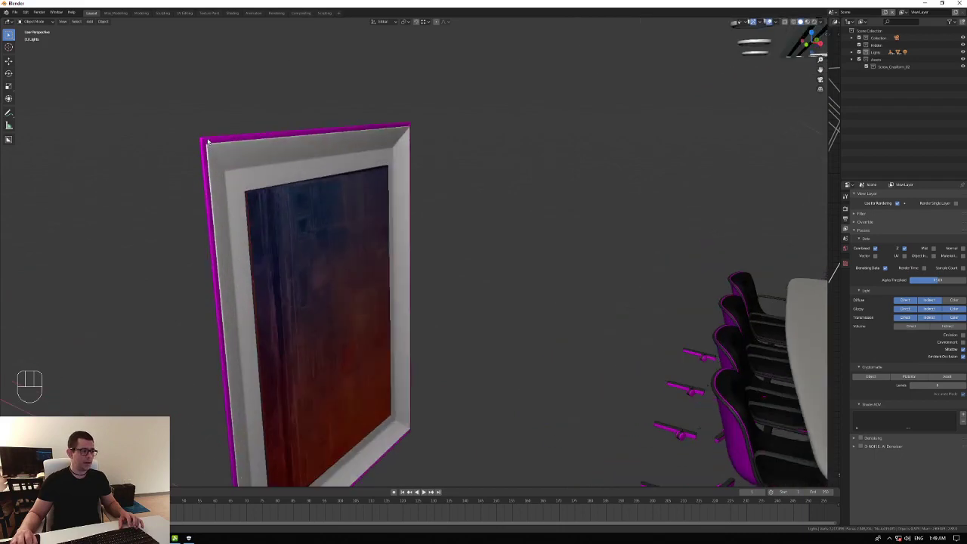
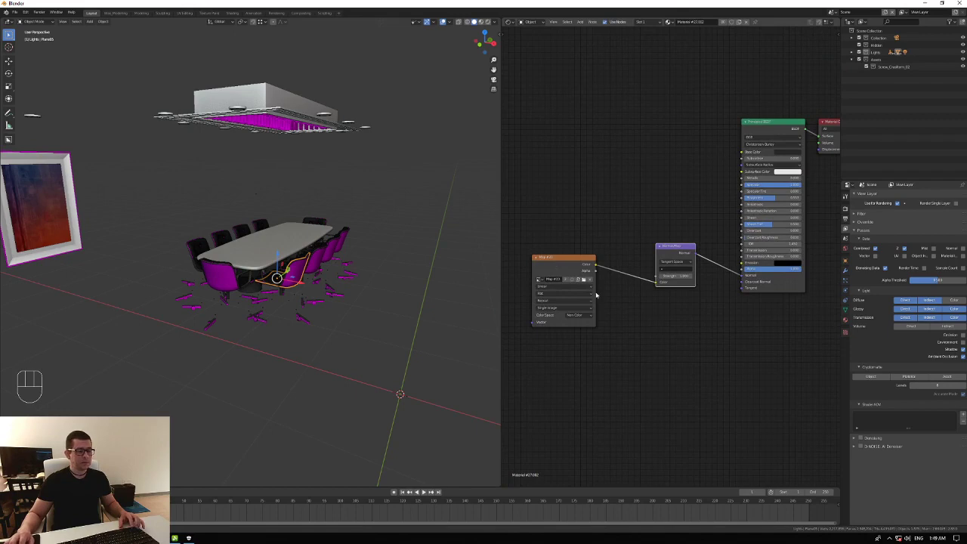
- Replace the chair material's missing image by loading the chair texture file
{"action": "left_click", "coordinate": [559, 272]}
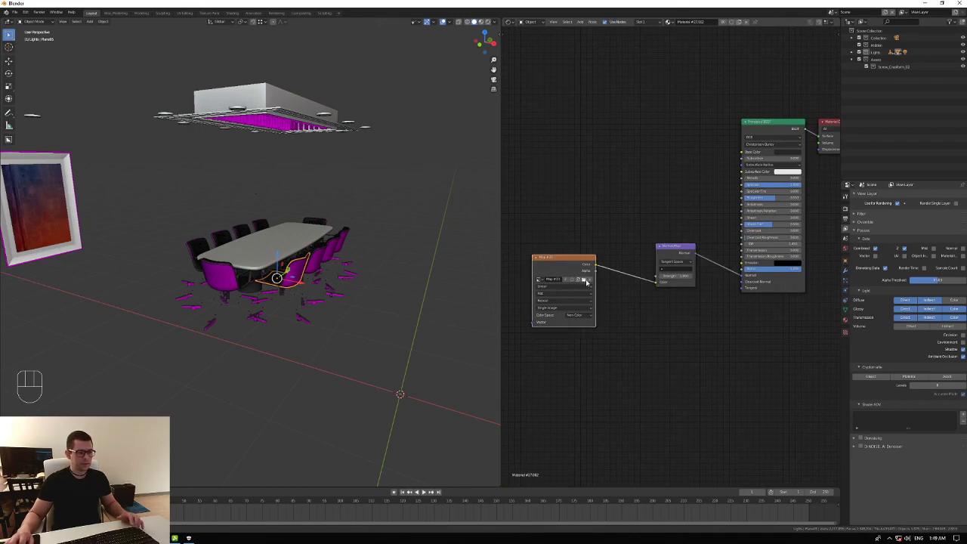
{"action": "left_click", "coordinate": [589, 282]}
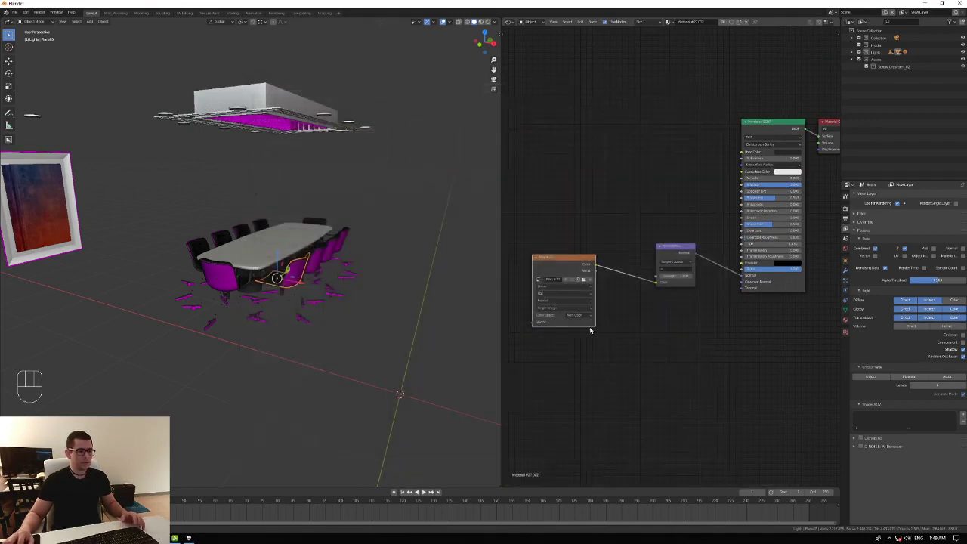
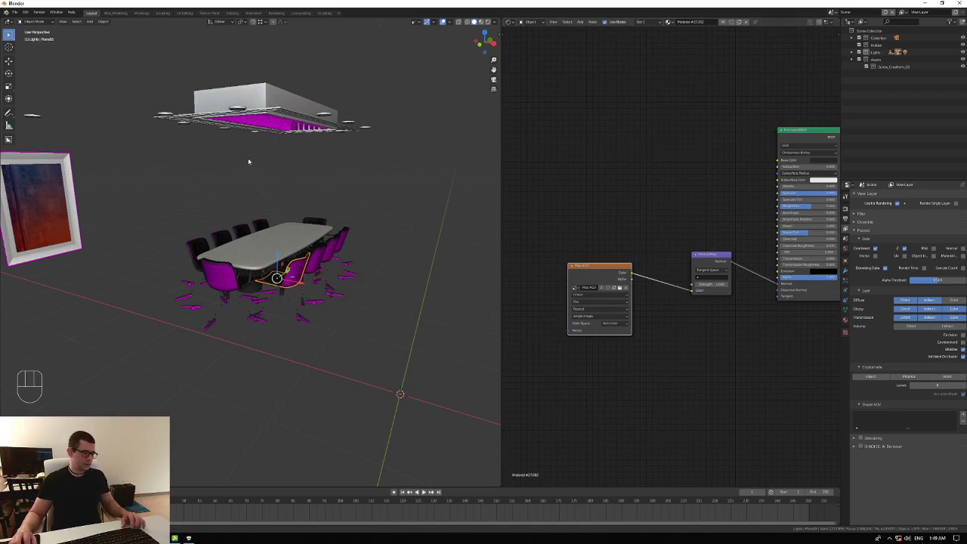
{"action": "left_click", "coordinate": [767, 296]}
{"action": "middle_click", "coordinate": [319, 214]}
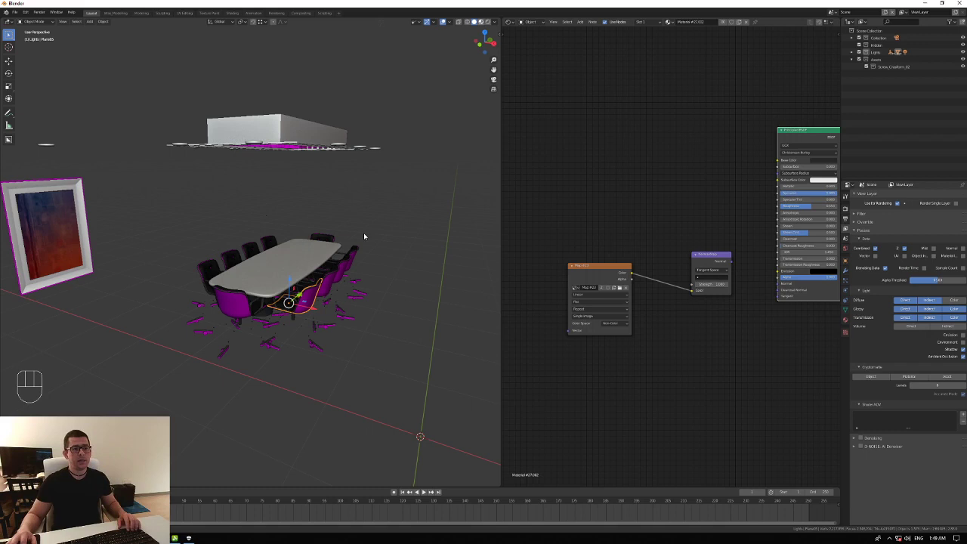
{"action": "left_click", "coordinate": [367, 235]}
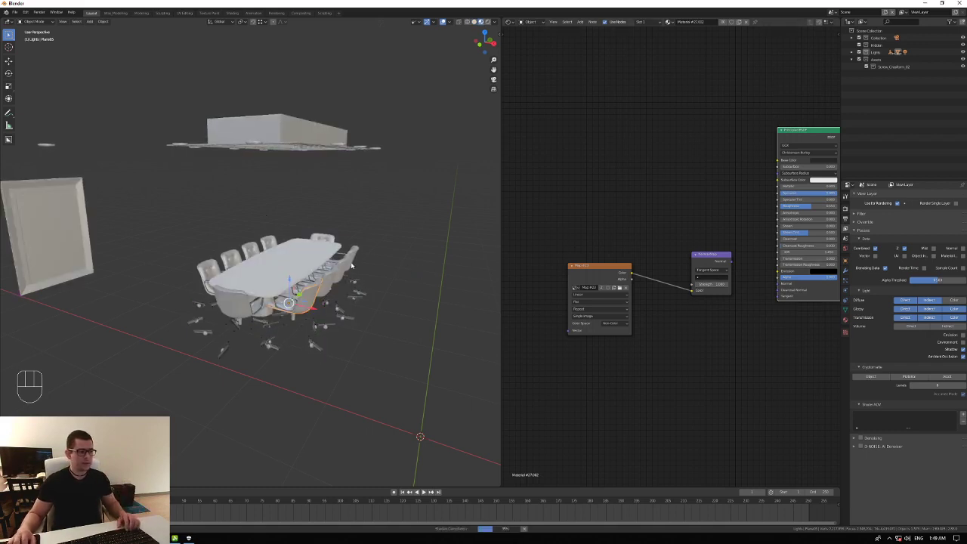
- Connect the image texture's colour to the Principled BSDF base colour
{"action": "middle_click", "coordinate": [336, 270]}
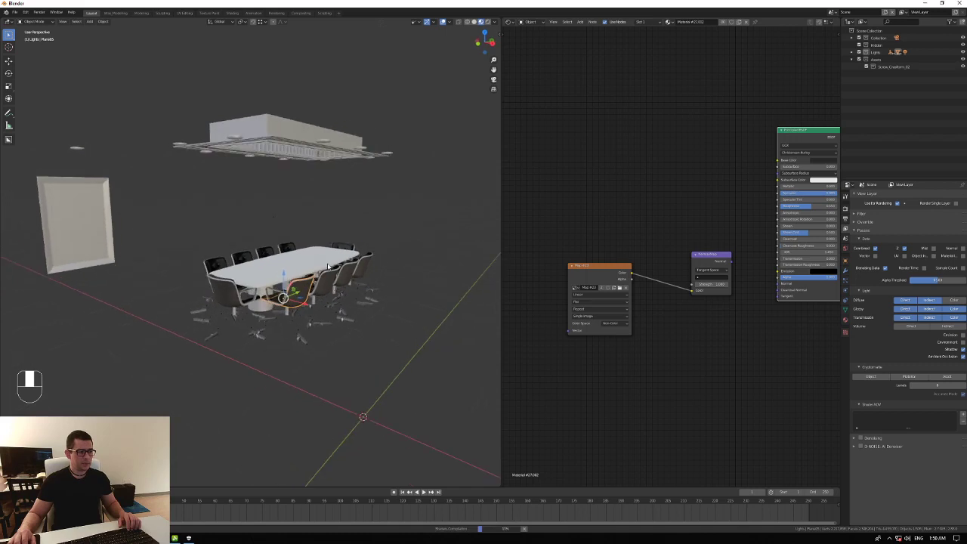
{"action": "left_click_drag", "start_coordinate": [694, 218], "coordinate": [777, 183]}
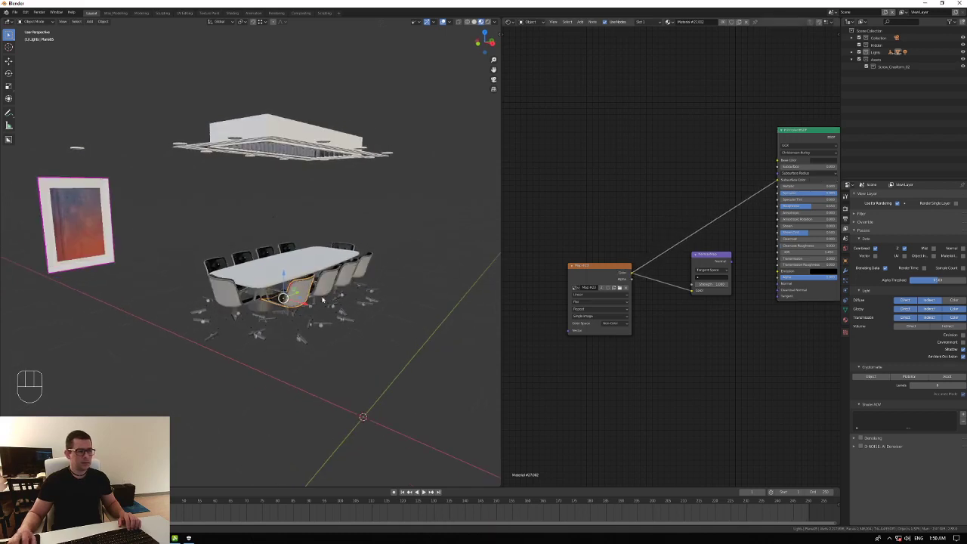
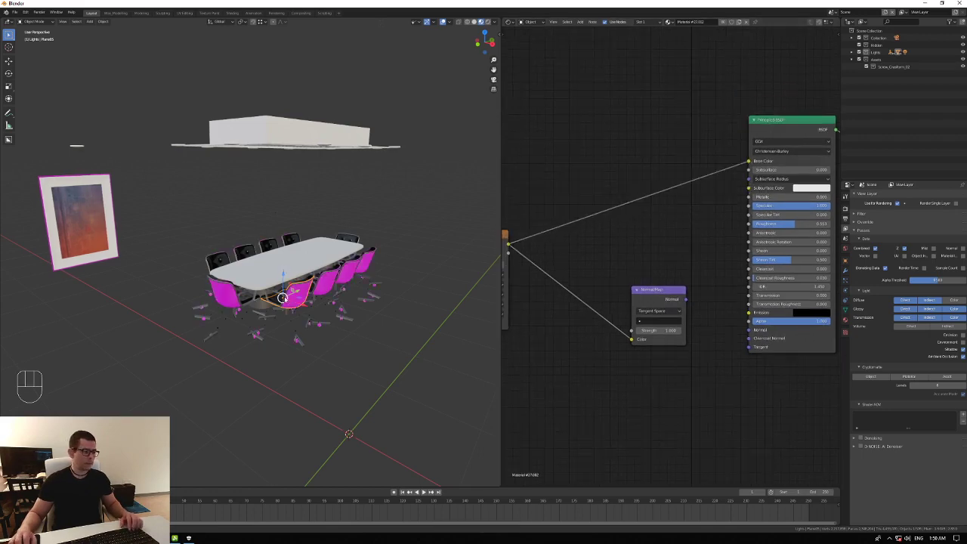
- Cut the link from the image texture to the chair's base colour
{"action": "middle_click", "coordinate": [294, 301]}
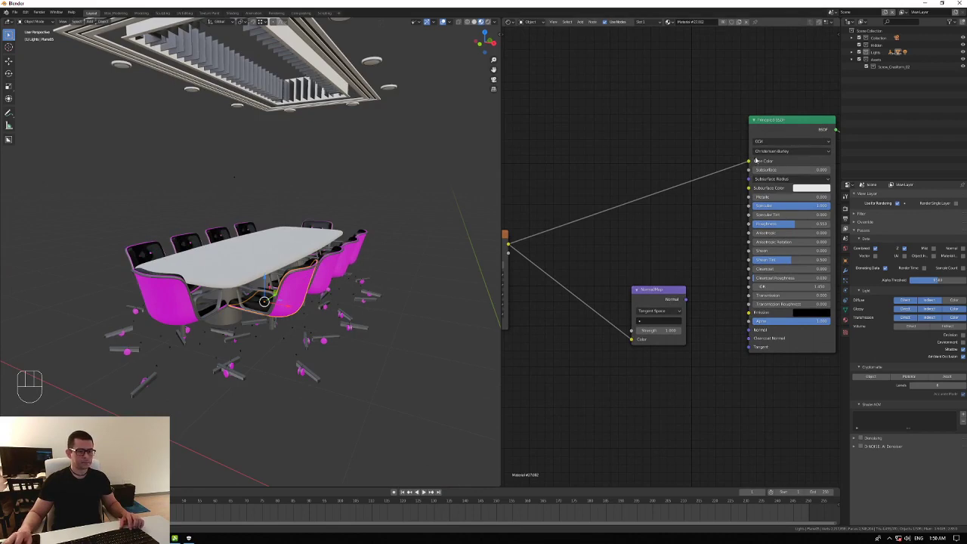
{"action": "left_click_drag", "start_coordinate": [735, 154], "coordinate": [665, 161]}
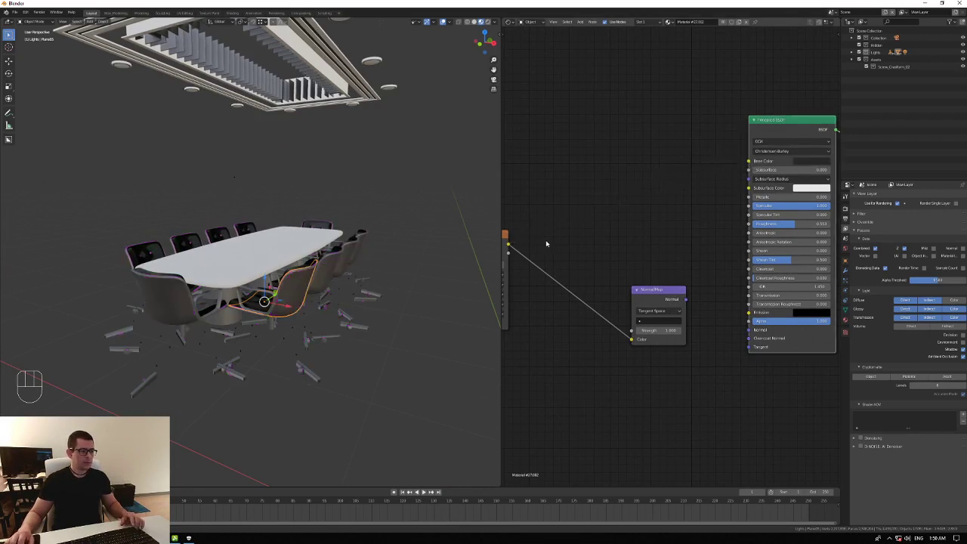
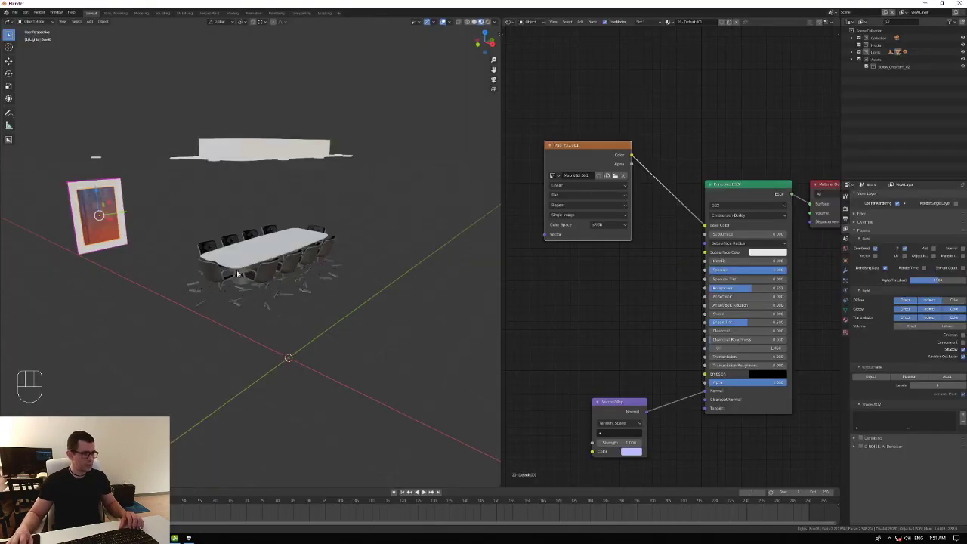
- Zoom in on the chairs and select a chair part to show its material
{"action": "middle_click", "coordinate": [286, 316]}
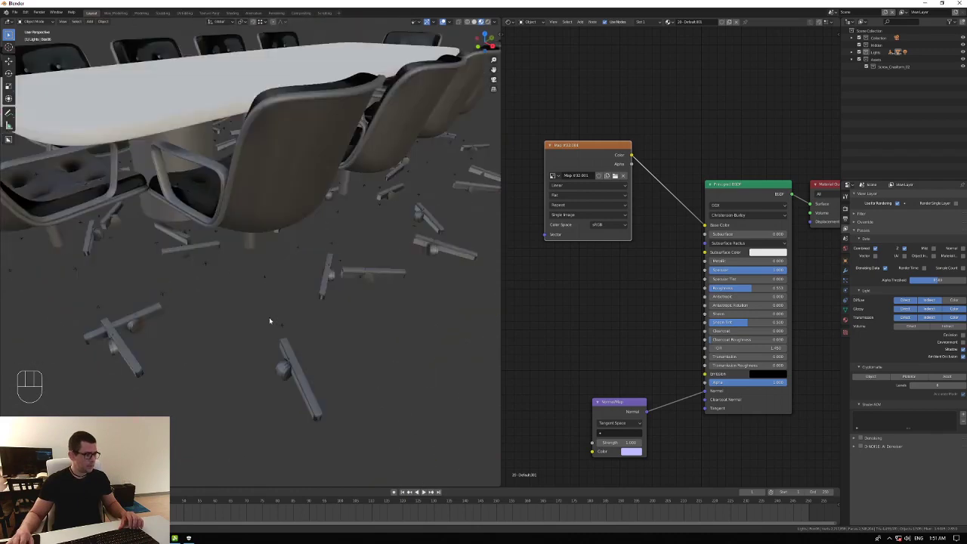
{"action": "left_click", "coordinate": [265, 263]}
{"action": "left_click", "coordinate": [290, 345]}
{"action": "left_click", "coordinate": [358, 222]}
{"action": "left_click", "coordinate": [369, 242]}
{"action": "middle_click", "coordinate": [380, 267]}
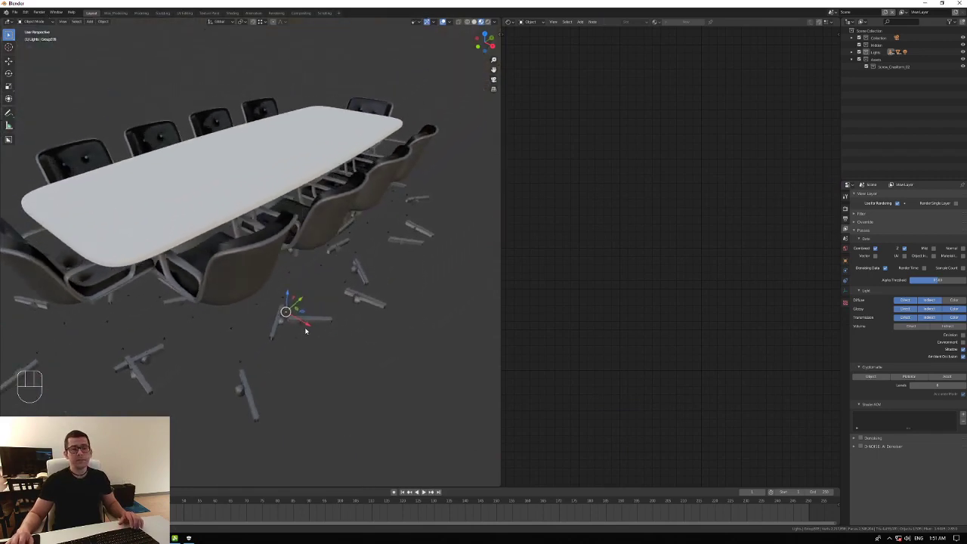
{"action": "middle_click", "coordinate": [267, 335]}
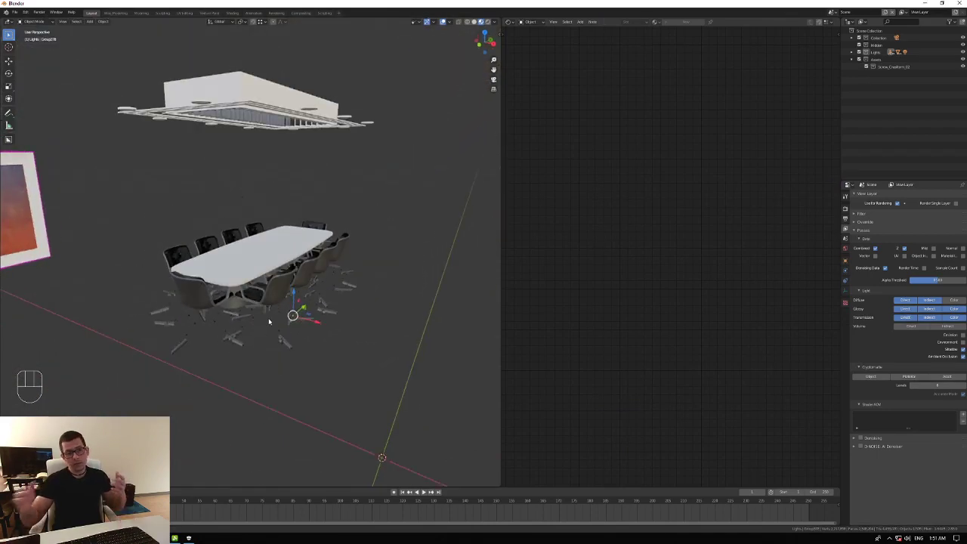
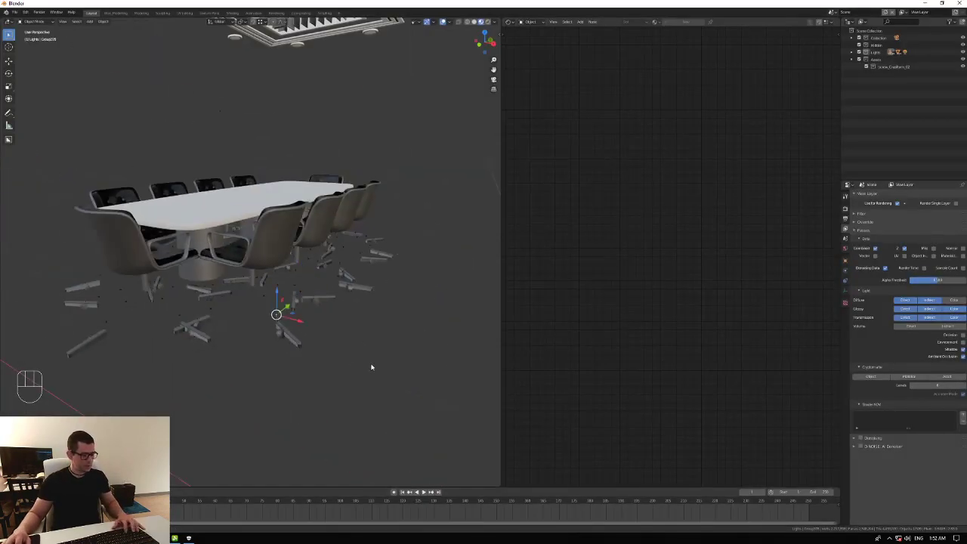
- Select a scattered chair-base part to inspect its shader nodes
{"action": "key", "text": "g"}
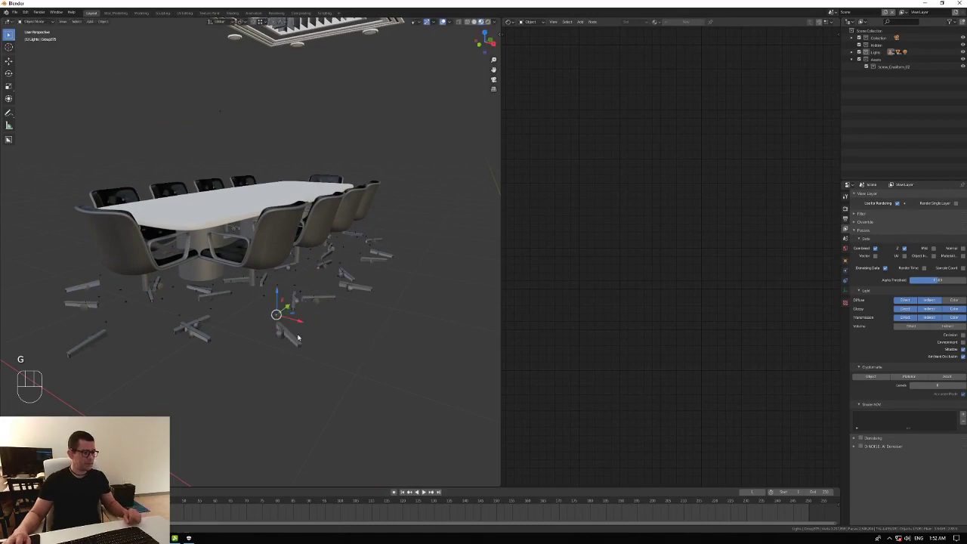
{"action": "left_click", "coordinate": [300, 338]}
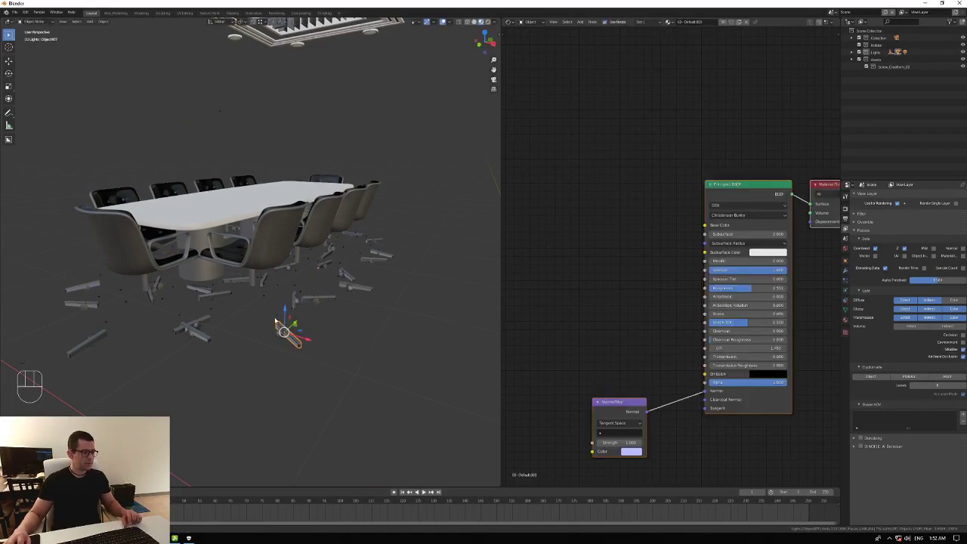
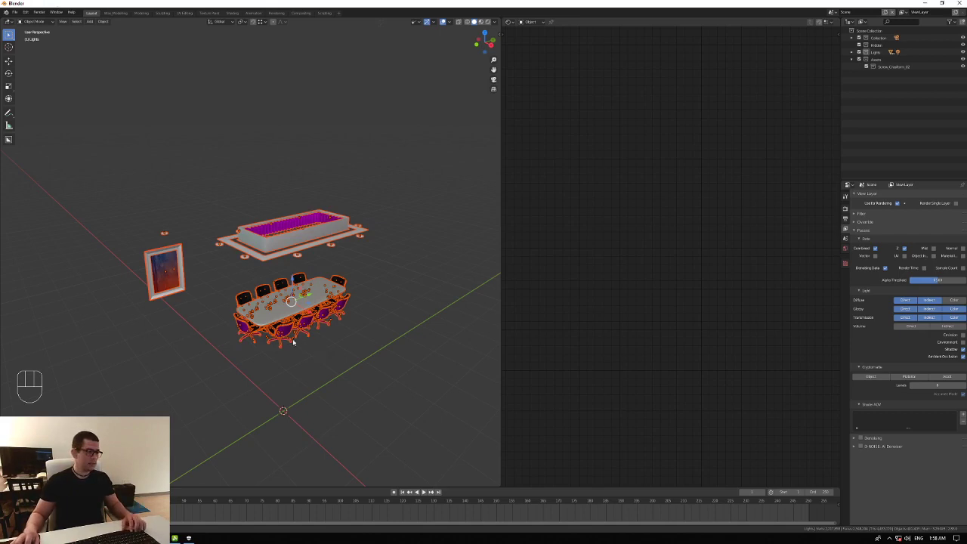
{"action": "middle_click", "coordinate": [278, 371]}
{"action": "middle_click", "coordinate": [263, 334]}
{"action": "middle_click", "coordinate": [343, 259]}
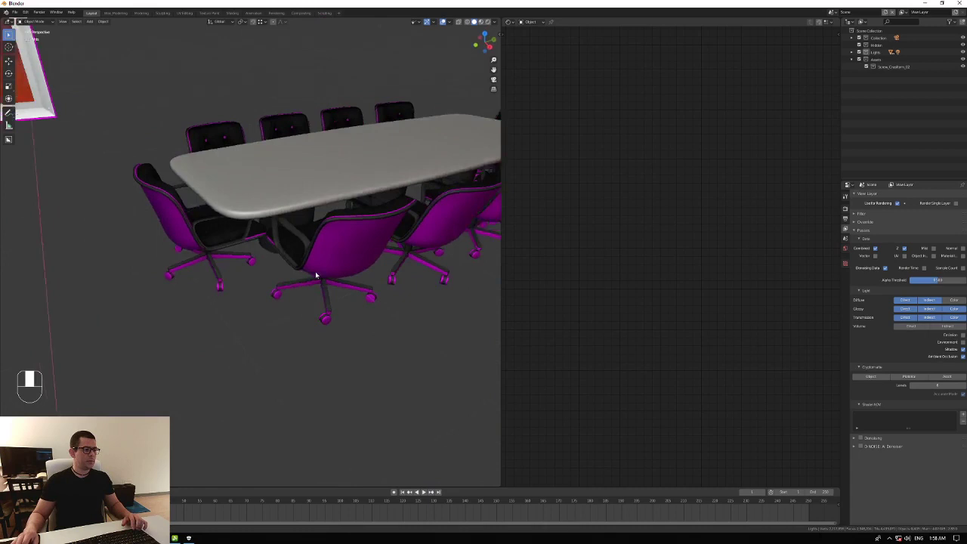
{"action": "middle_click", "coordinate": [378, 295]}
{"action": "middle_click", "coordinate": [246, 314]}
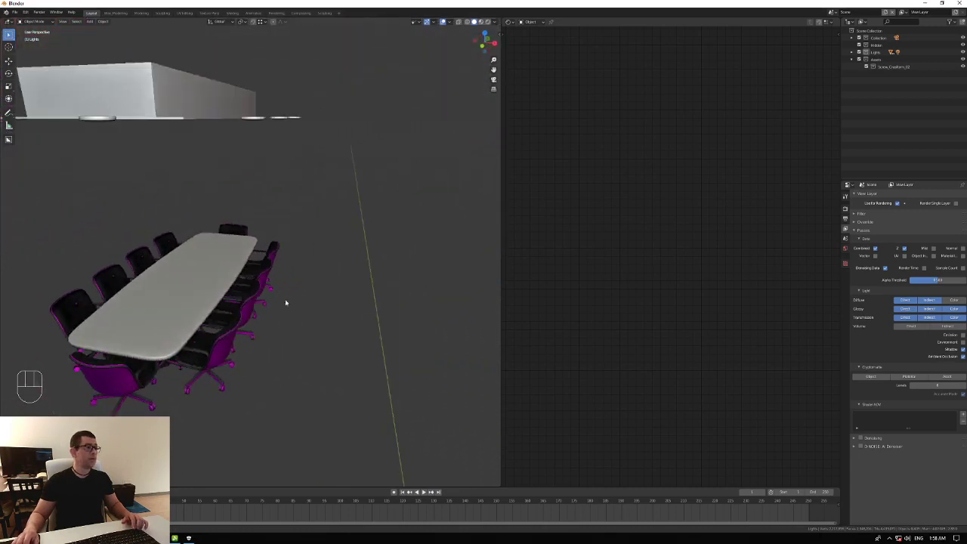
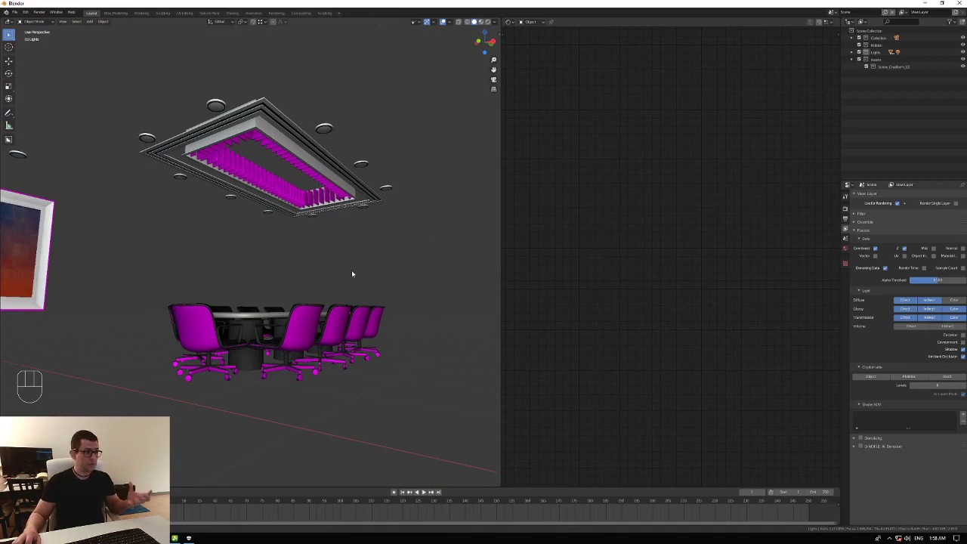
{"action": "middle_click", "coordinate": [322, 321]}
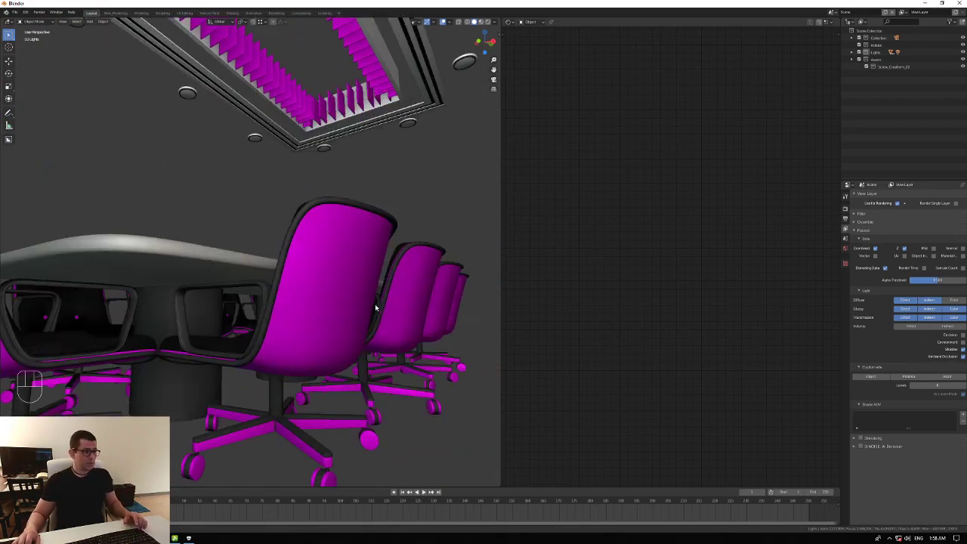
{"action": "middle_click", "coordinate": [223, 386]}
{"action": "middle_click", "coordinate": [205, 375]}
{"action": "middle_click", "coordinate": [429, 336]}
{"action": "middle_click", "coordinate": [387, 337]}
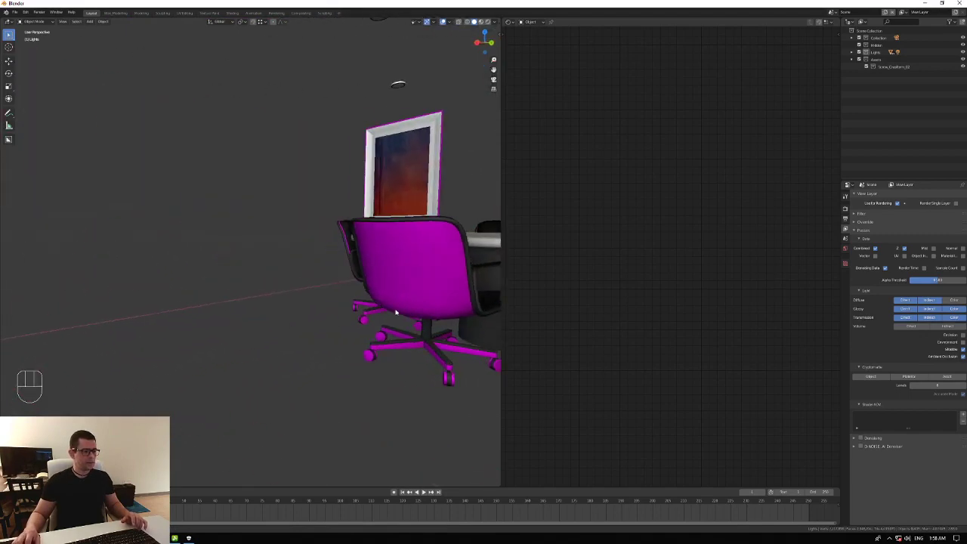
- Select a chair shell to show its material, circling the table and chairs
{"action": "left_click", "coordinate": [399, 310]}
{"action": "middle_click", "coordinate": [372, 325]}
{"action": "middle_click", "coordinate": [328, 319]}
{"action": "middle_click", "coordinate": [443, 299]}
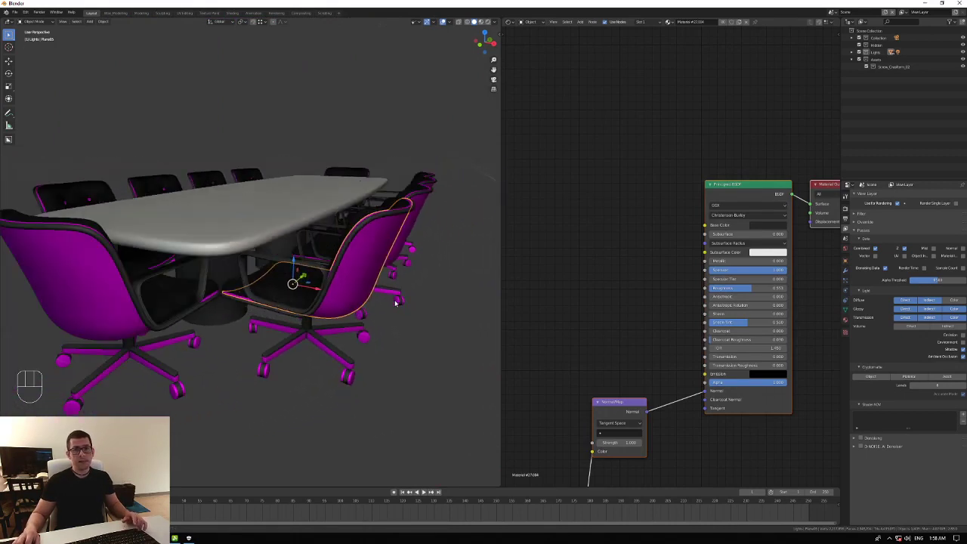
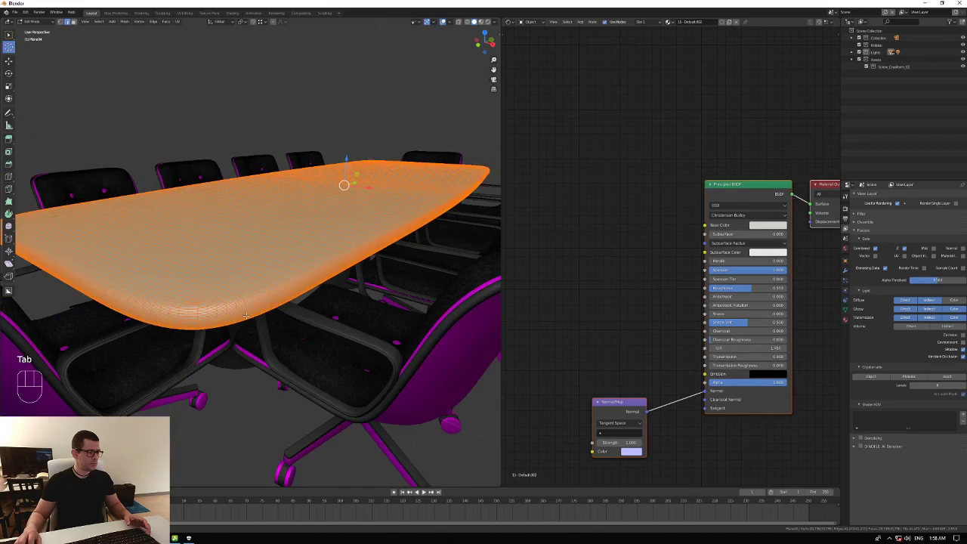
- Orbit the whole conference room scene to review all objects
{"action": "middle_click", "coordinate": [312, 306]}
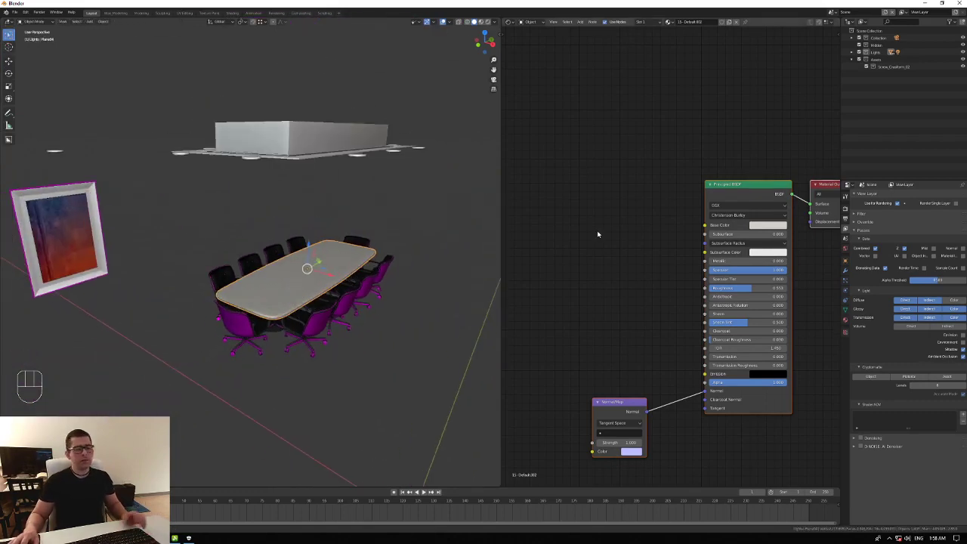
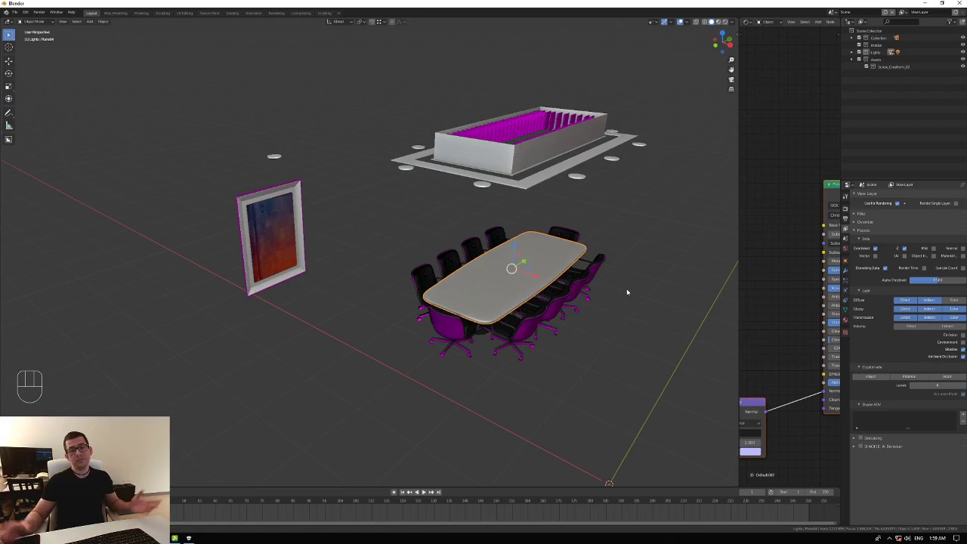
{"action": "middle_click", "coordinate": [576, 301]}
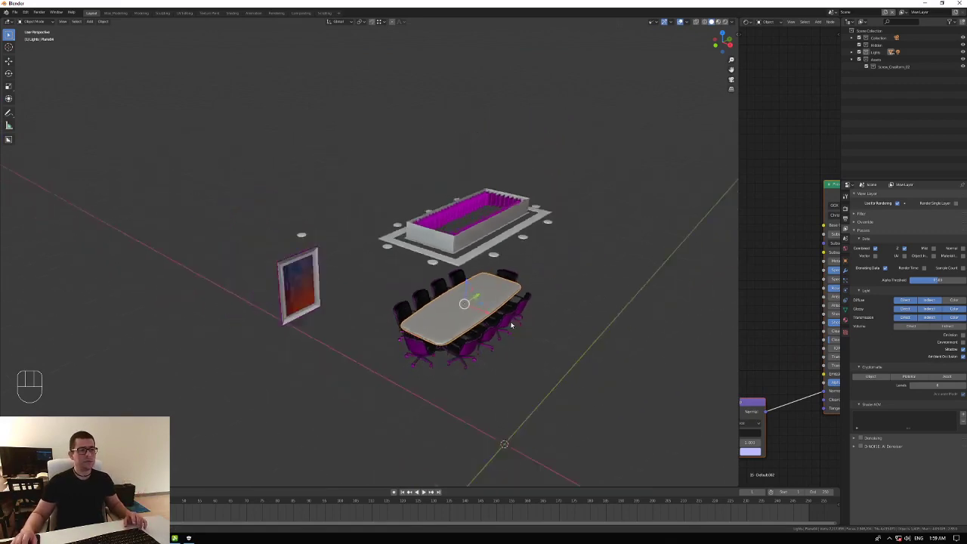
{"action": "middle_click", "coordinate": [507, 320]}
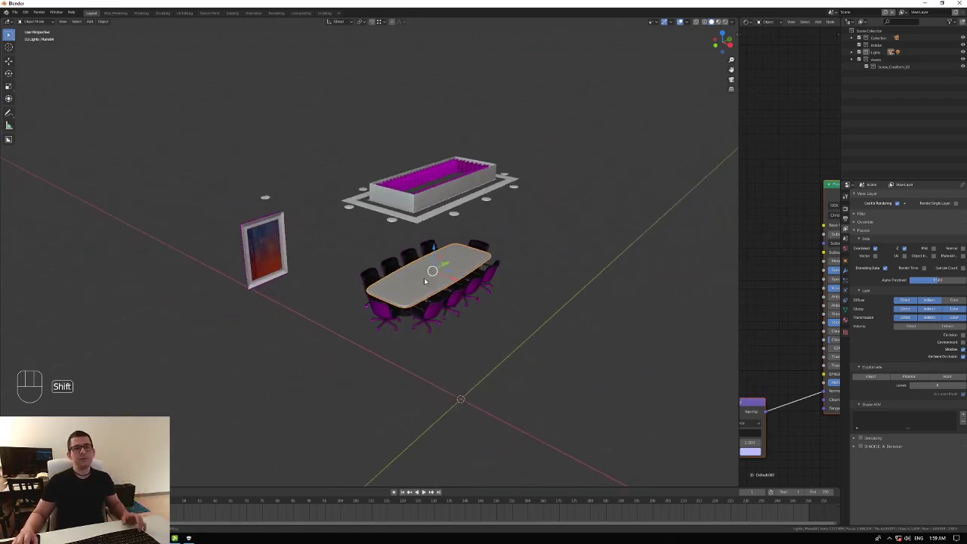
{"action": "middle_click", "coordinate": [432, 282]}
{"action": "middle_click", "coordinate": [483, 308]}
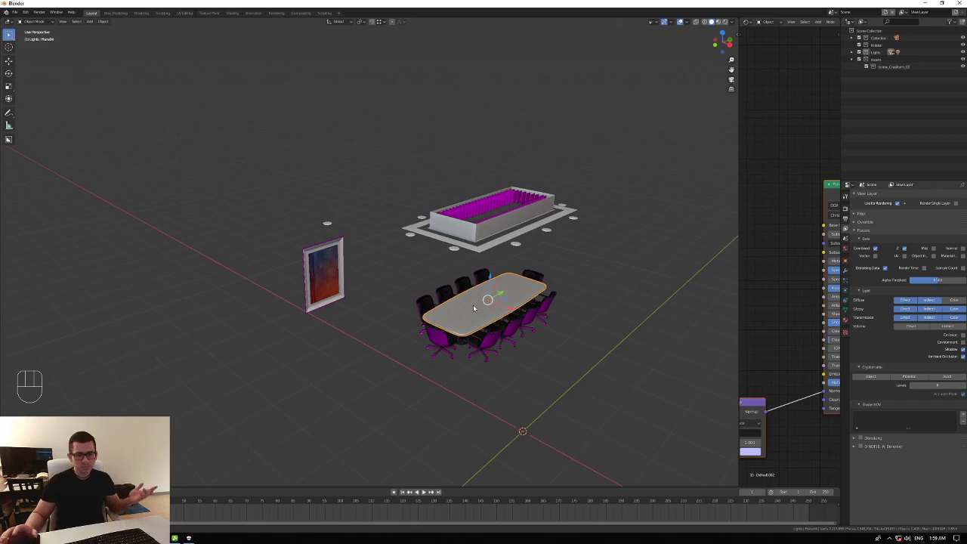
{"action": "middle_click", "coordinate": [476, 326]}
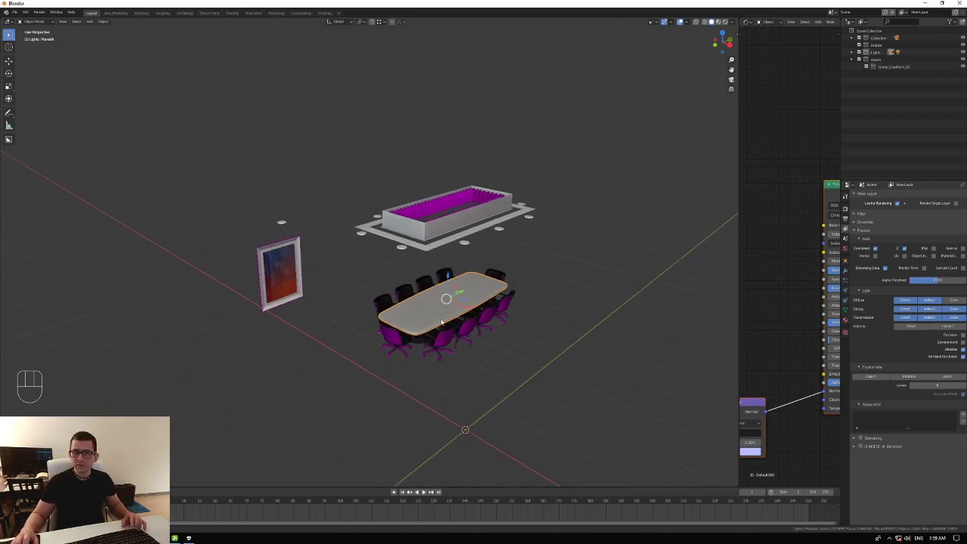
{"action": "middle_click", "coordinate": [455, 319]}
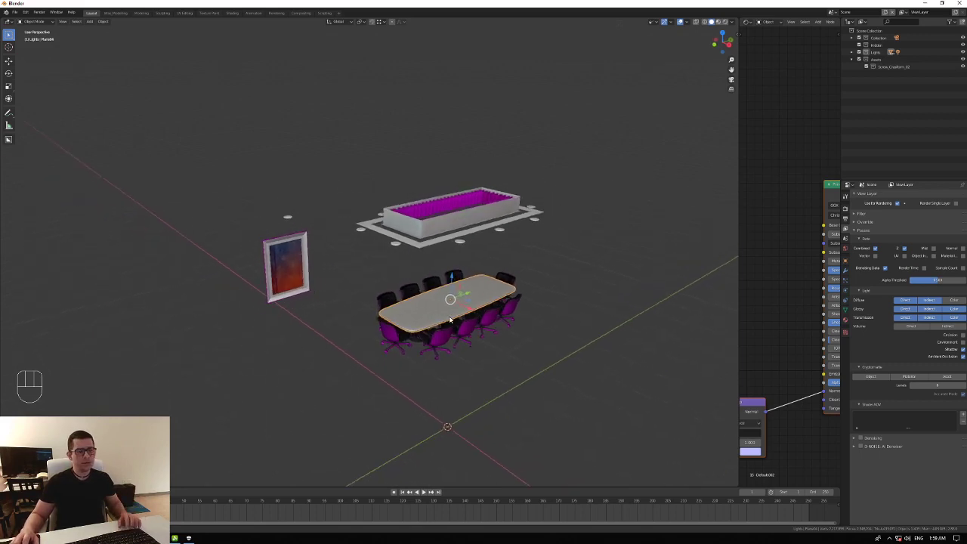
{"action": "middle_click", "coordinate": [457, 319]}
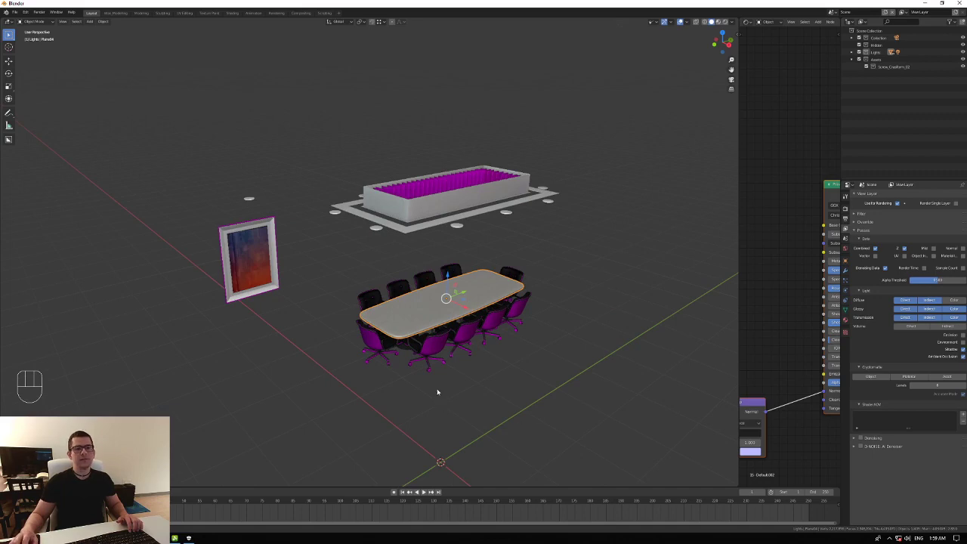
{"action": "middle_click", "coordinate": [365, 359]}
{"action": "middle_click", "coordinate": [379, 358]}
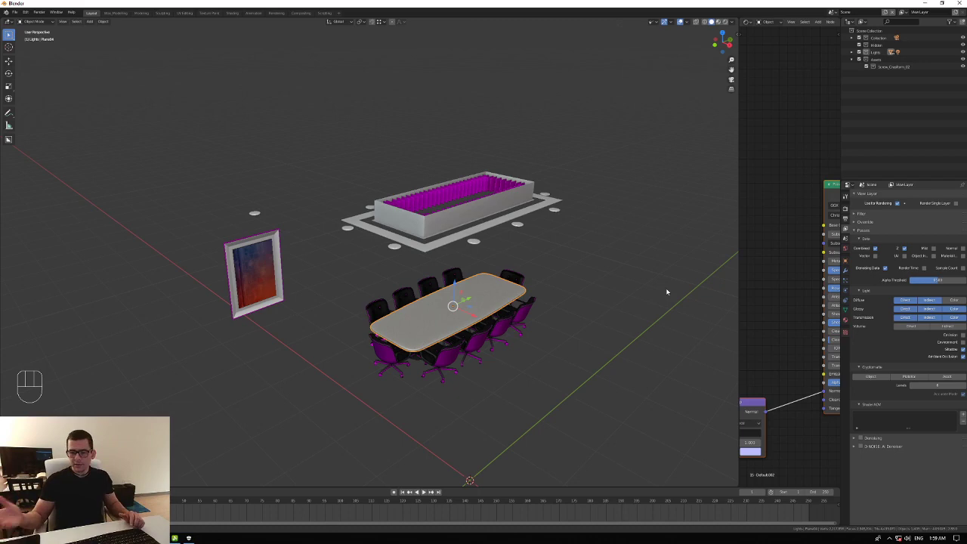
- Look down onto the table and fixture from above, then settle on a final room overview
{"action": "left_click_drag", "start_coordinate": [377, 336], "coordinate": [373, 334]}
{"action": "middle_click", "coordinate": [454, 337]}
{"action": "middle_click", "coordinate": [391, 348]}
{"action": "middle_click", "coordinate": [363, 358]}
{"action": "left_click_drag", "start_coordinate": [422, 343], "coordinate": [419, 360]}
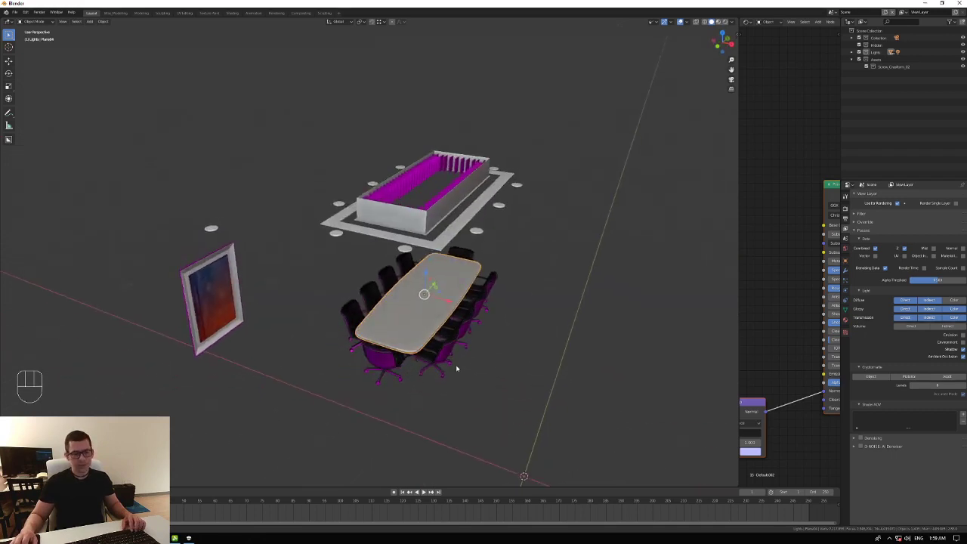
{"action": "middle_click", "coordinate": [475, 373]}
{"action": "middle_click", "coordinate": [519, 369]}
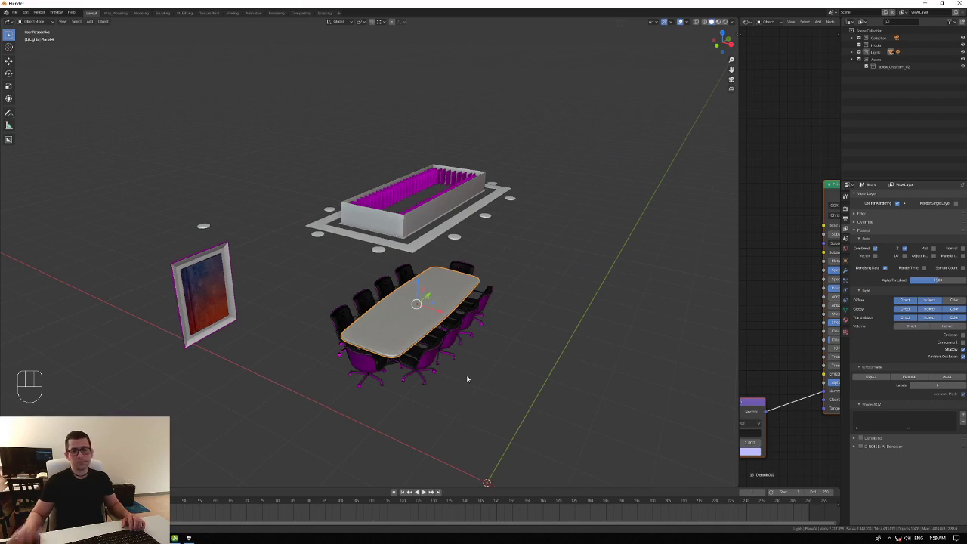